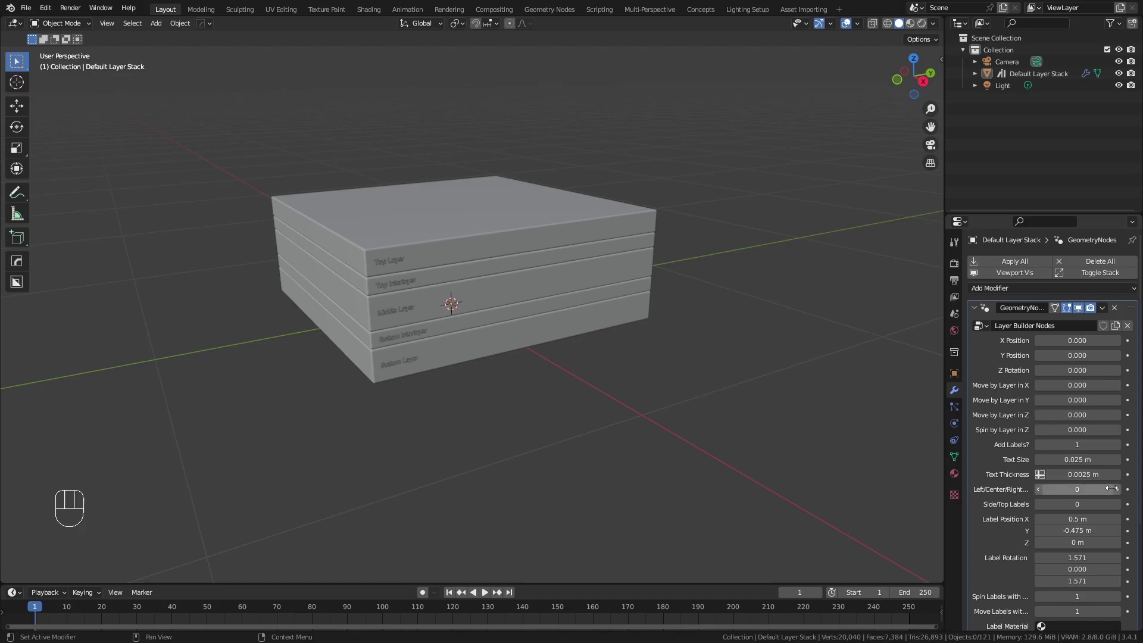
Step Left/Center/Right through its options back to 0 and set Side/Top Labels to 1
{"action": "left_click", "coordinate": [1123, 493]}
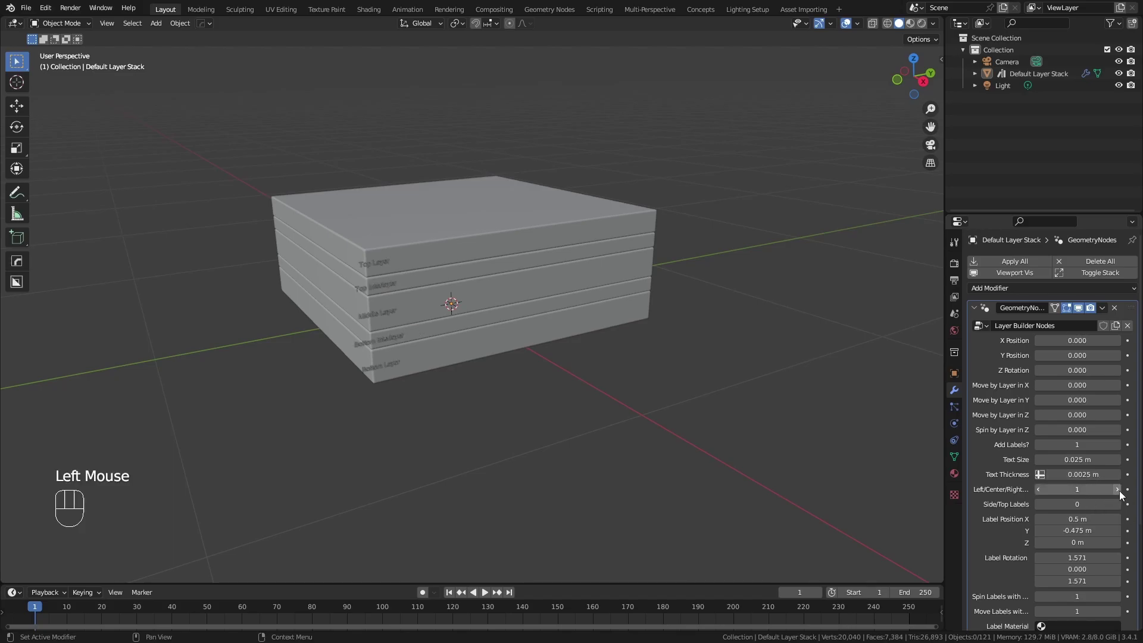
{"action": "left_click", "coordinate": [1121, 491]}
{"action": "left_click", "coordinate": [1040, 492]}
{"action": "left_click", "coordinate": [1039, 491]}
{"action": "left_click", "coordinate": [1121, 502]}
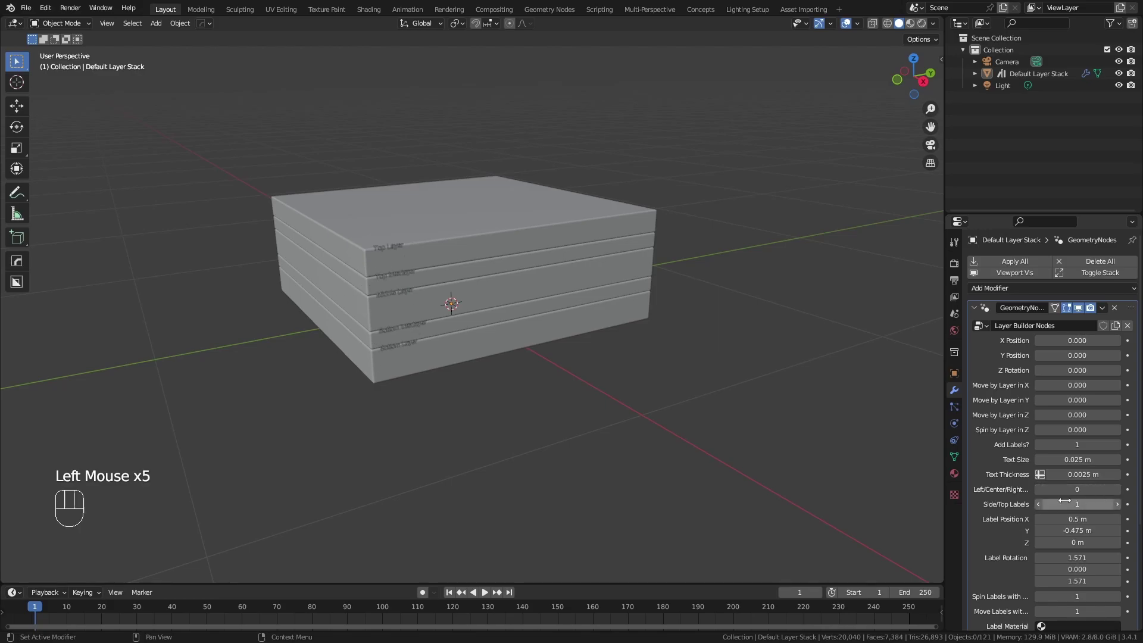
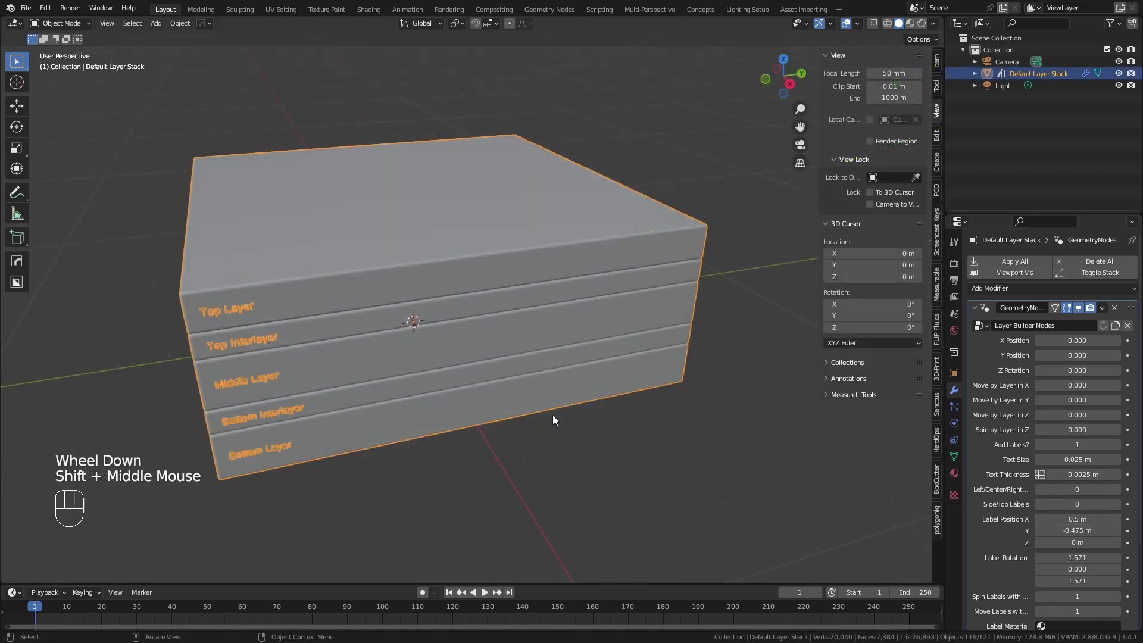
Set Left/Center/Right to 2 and move Label Position Y to -0.525 m
{"action": "double_click", "coordinate": [1122, 491]}
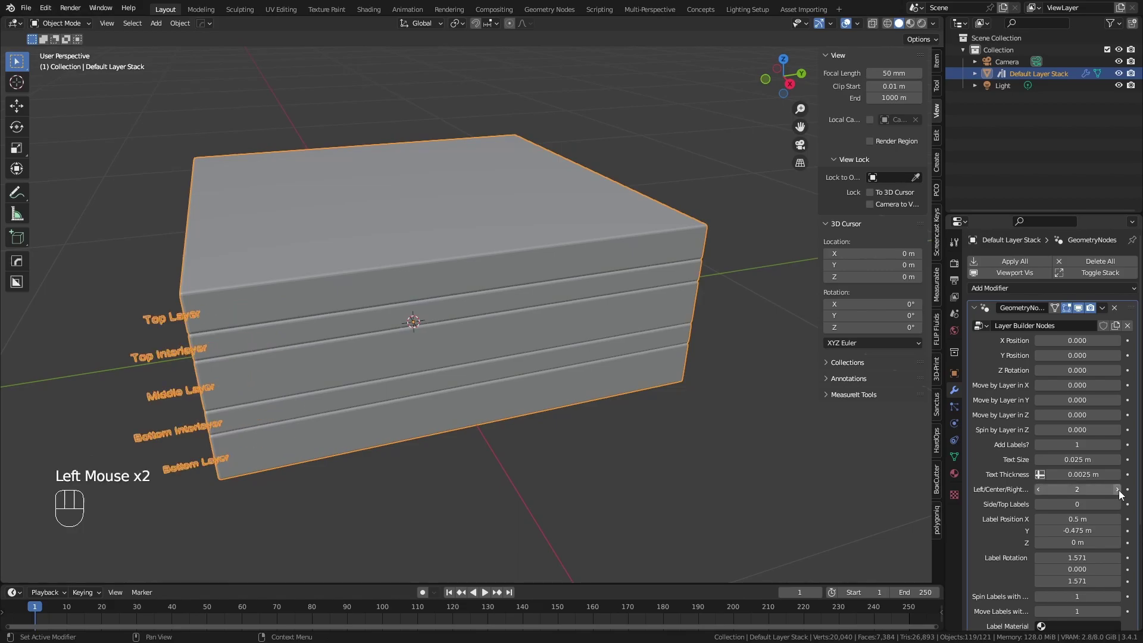